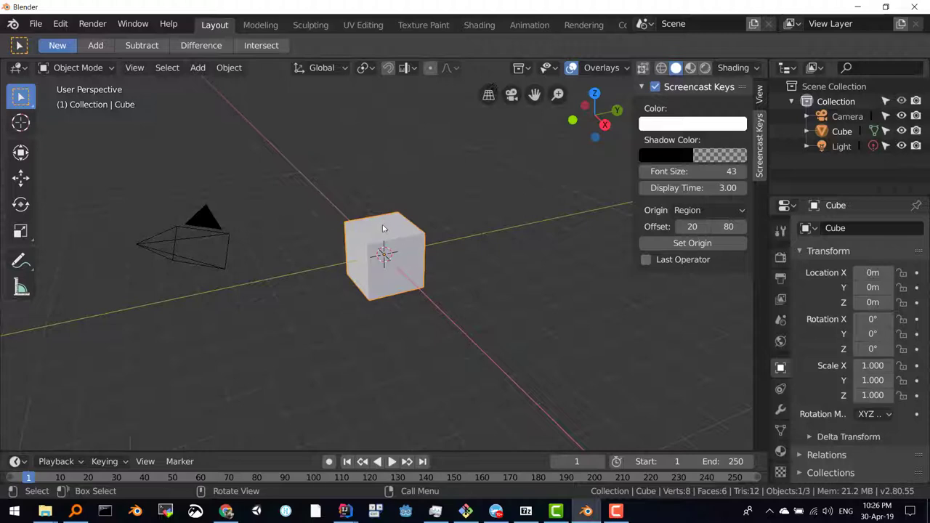
# - Scale the default cube into a 0.172 × 1 × 4.504 plank and raise it to Z 4.576 on the grid
pyautogui.press('s')
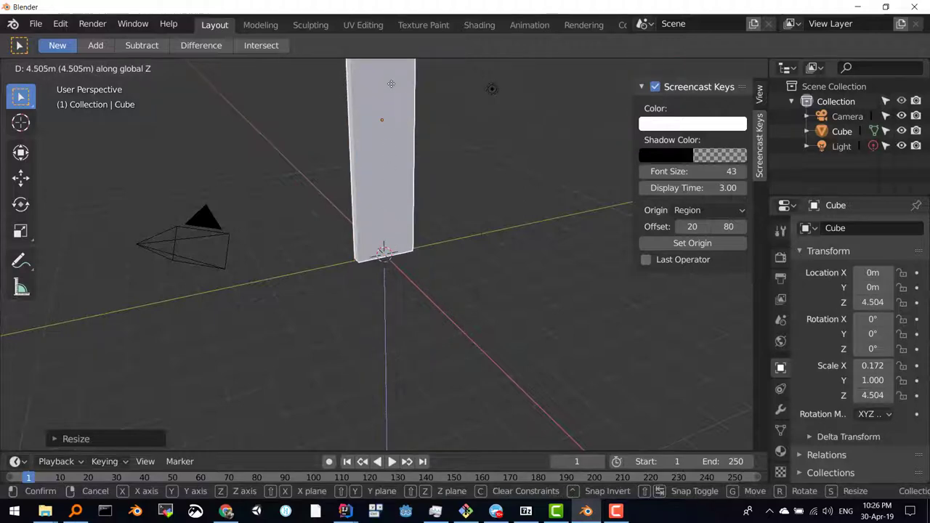
pyautogui.scroll(-3)
pyautogui.middleClick(412, 190)
pyautogui.scroll(3)
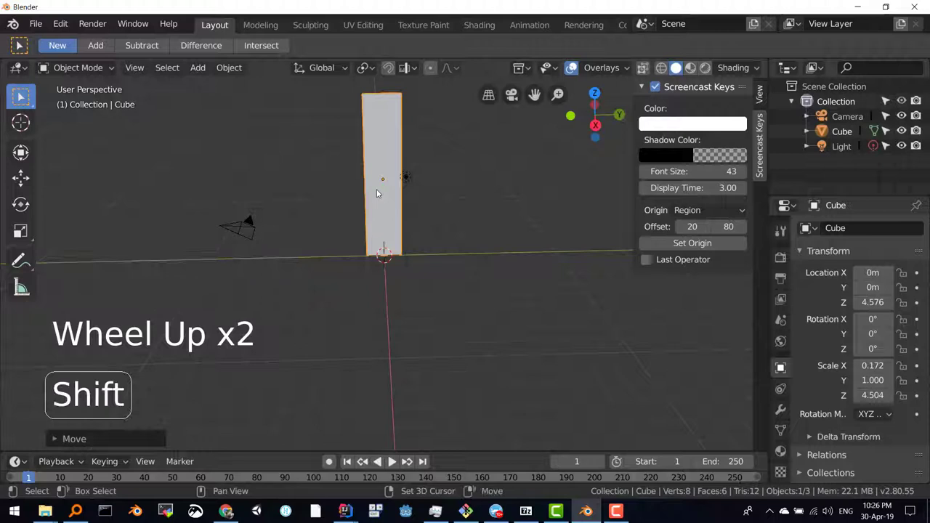
pyautogui.middleClick(380, 199)
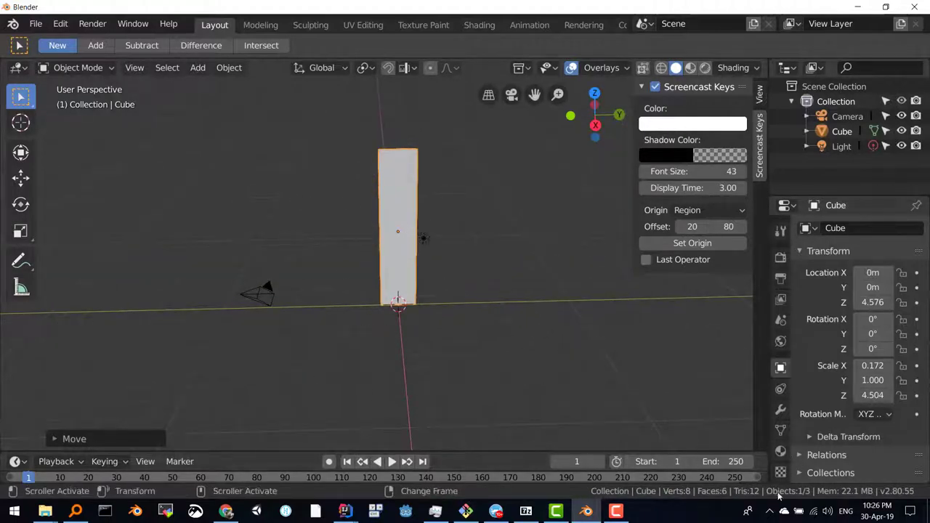
# - Create a new material with an Image Texture on Base Color, loading wood-785605_960_720.jpg
pyautogui.click(788, 453)
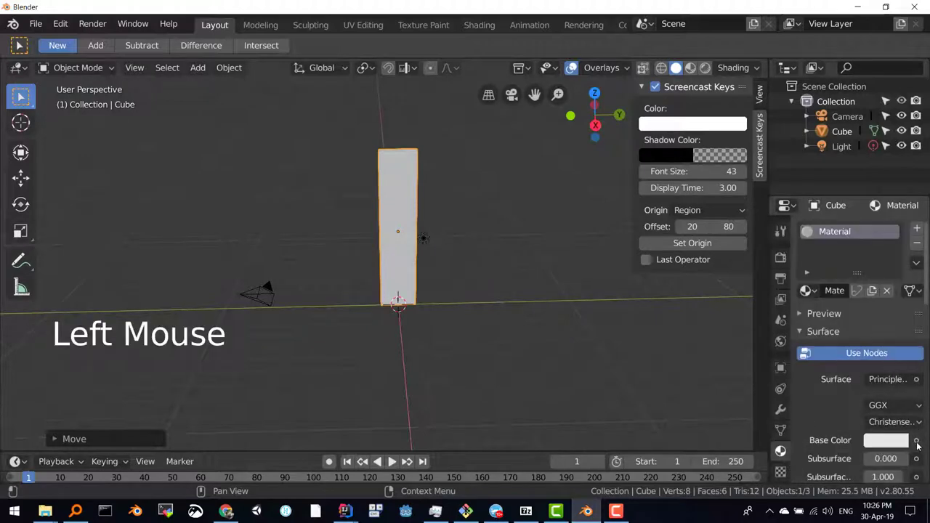
pyautogui.click(918, 444)
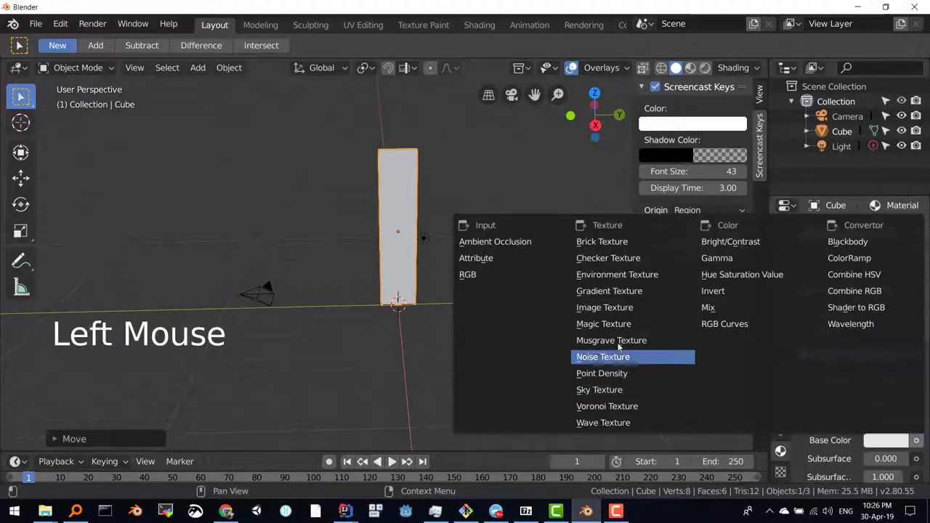
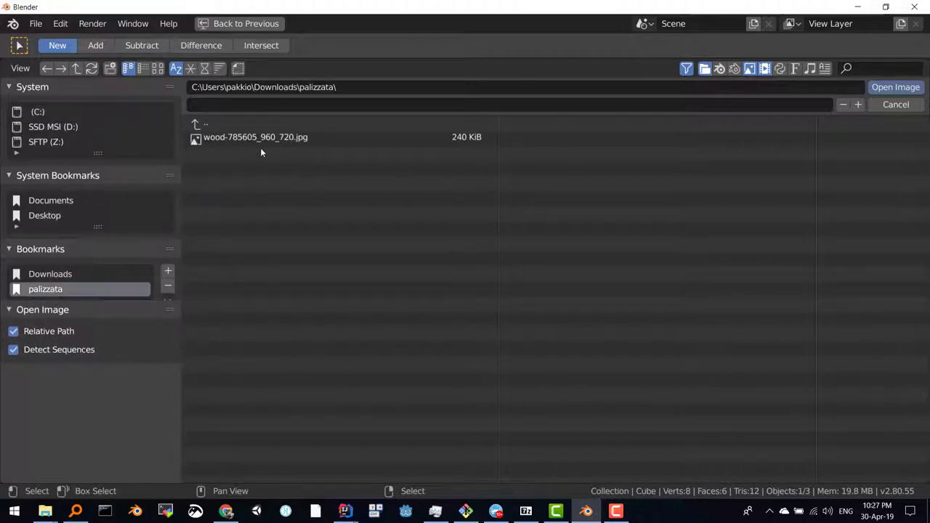
pyautogui.click(251, 136)
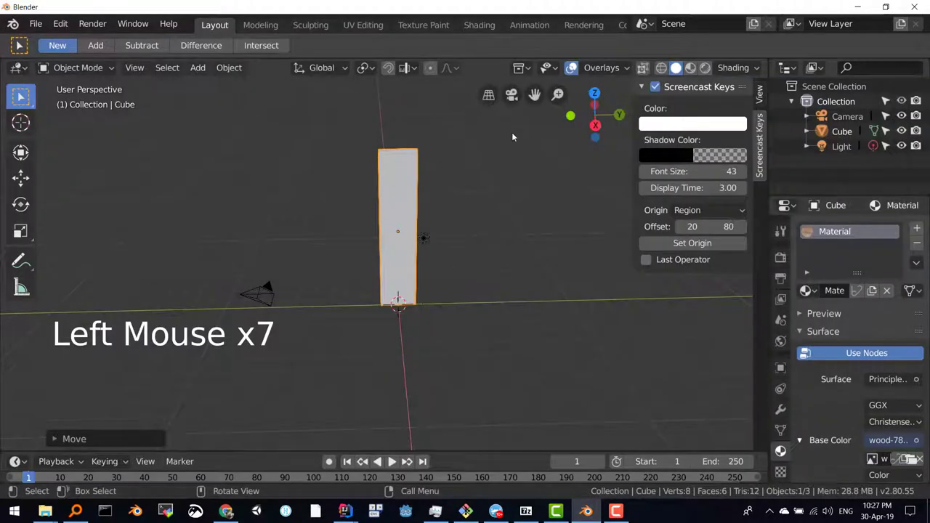
# - Switch viewport shading to Material Preview then Rendered and inspect the wood-textured plank from several angles
pyautogui.click(694, 64)
pyautogui.middleClick(414, 230)
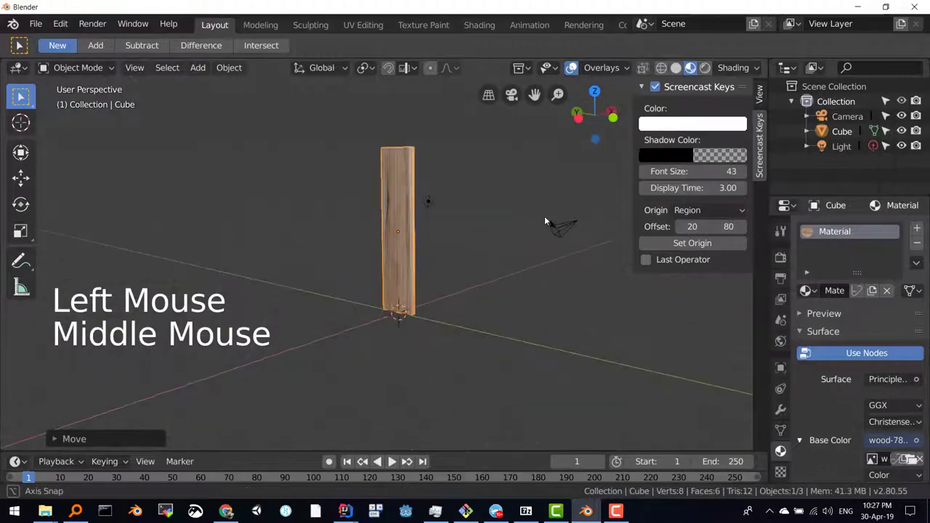
pyautogui.click(707, 69)
pyautogui.middleClick(377, 238)
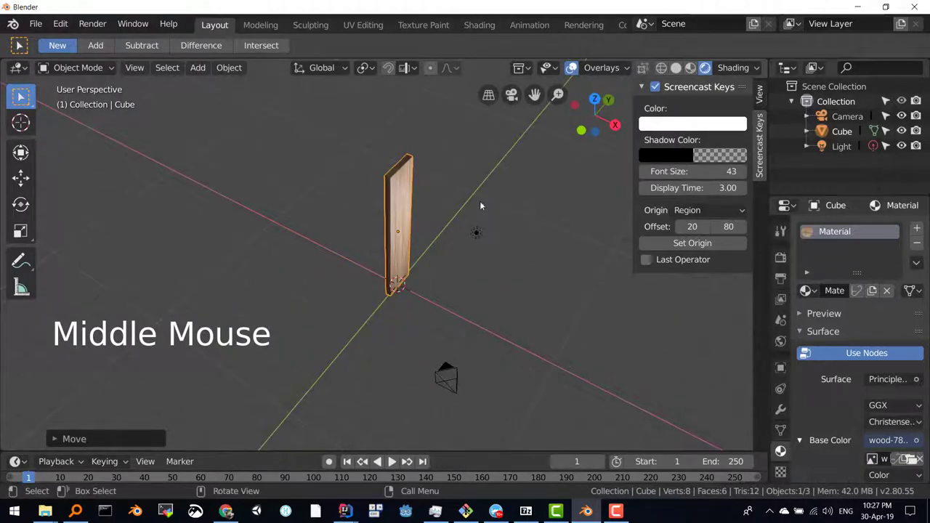
pyautogui.scroll(3)
pyautogui.middleClick(387, 263)
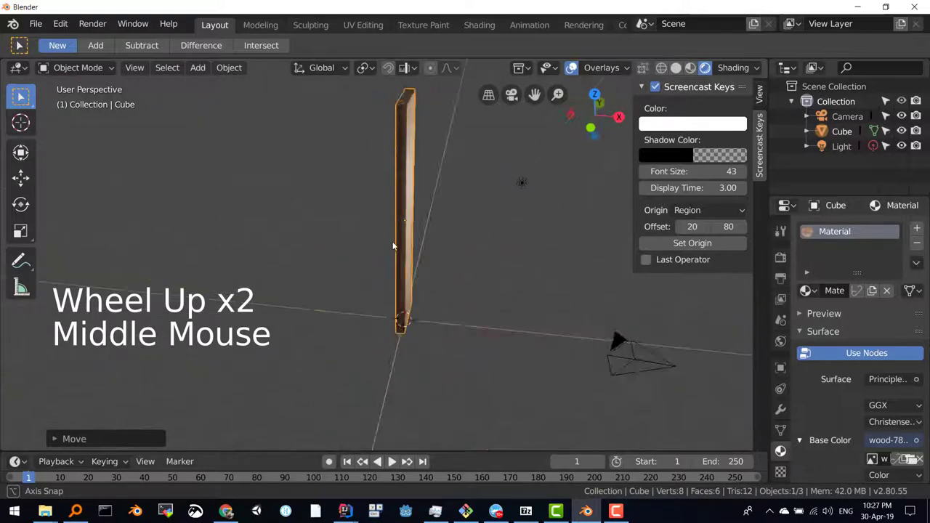
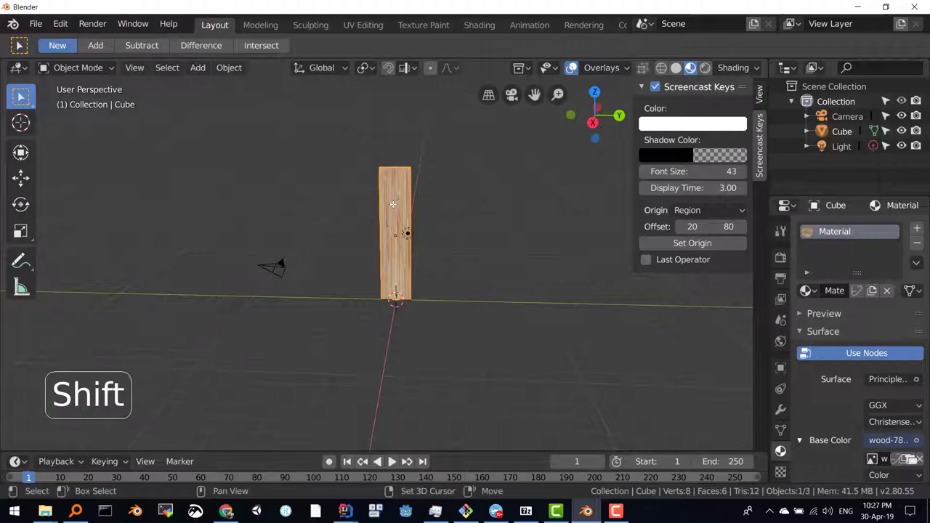
pyautogui.press('shift+d')
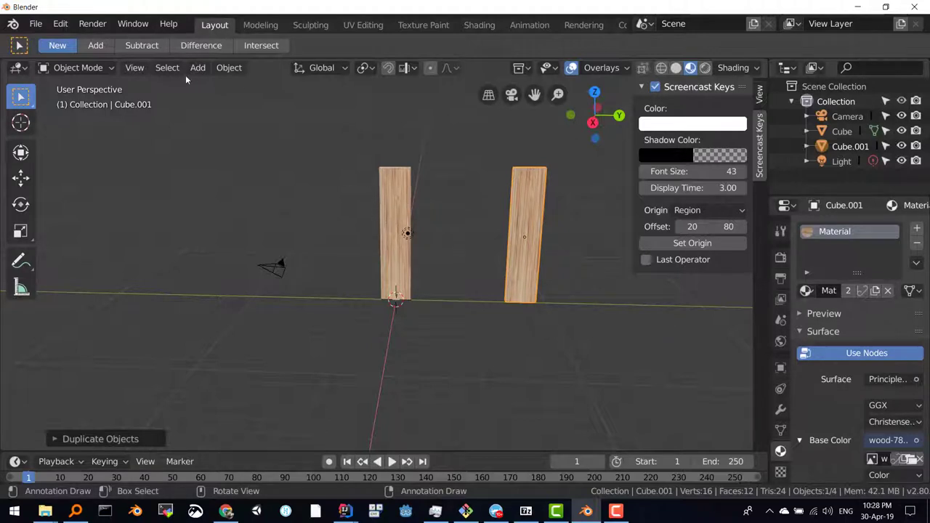
# - Shift the top of Cube.001 sideways in Edit Mode, return to Object Mode and deselect everything
pyautogui.click(105, 72)
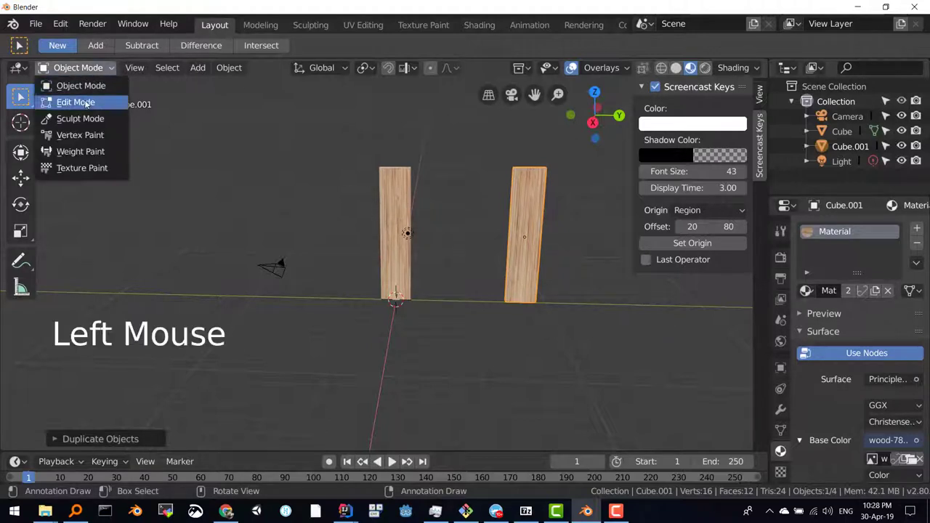
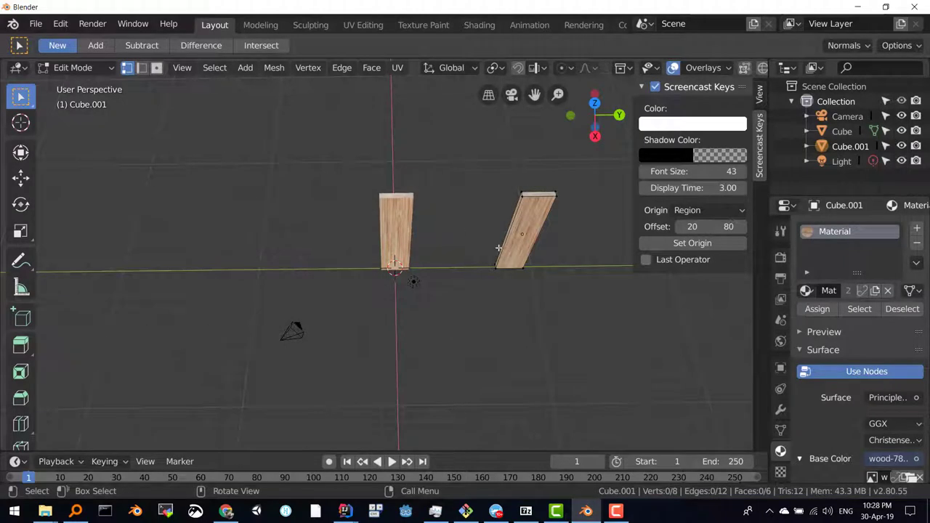
pyautogui.press('Tab')
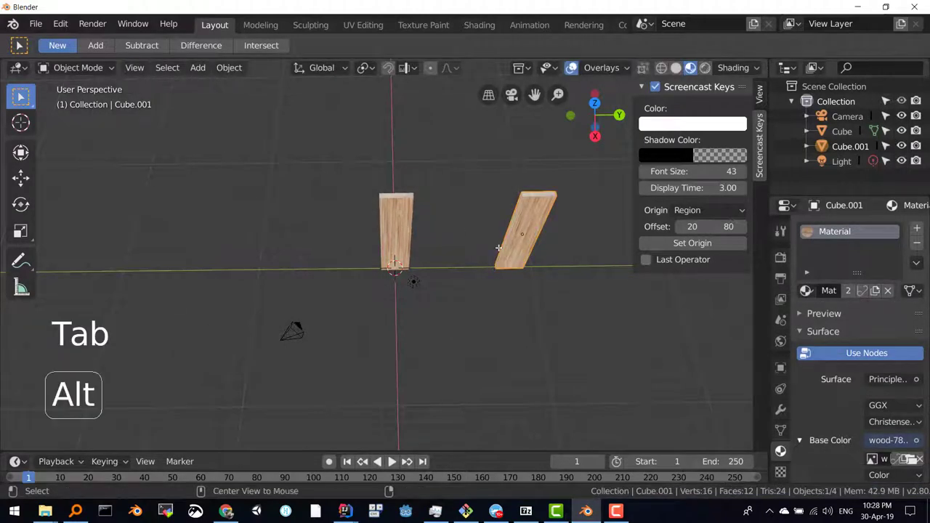
pyautogui.press('alt+a')
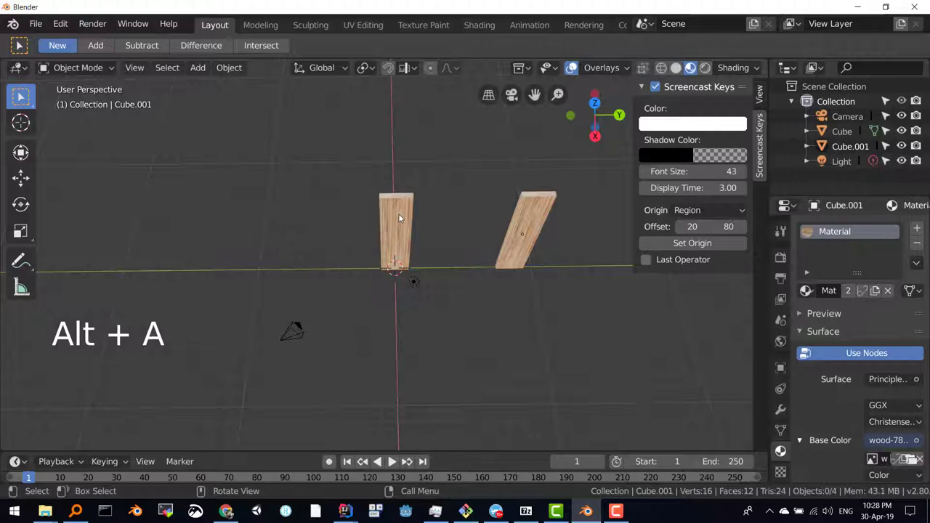
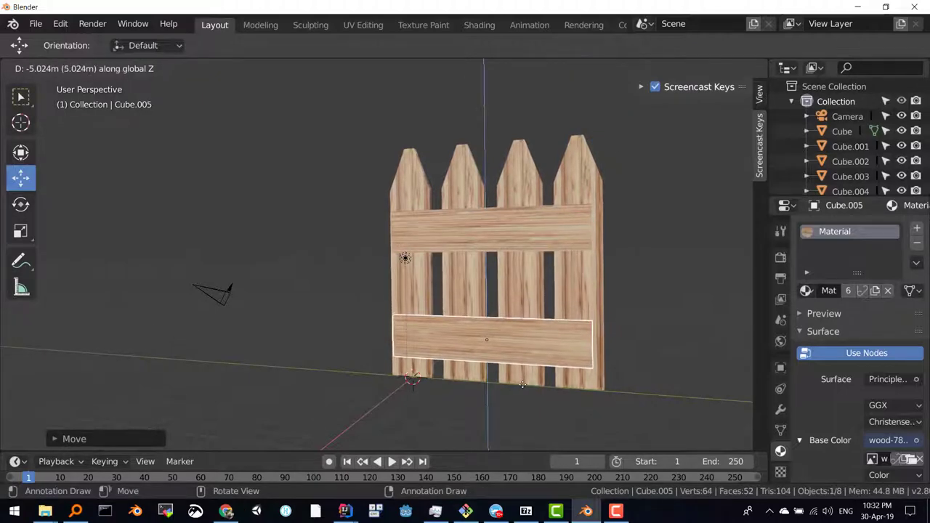
pyautogui.middleClick(542, 293)
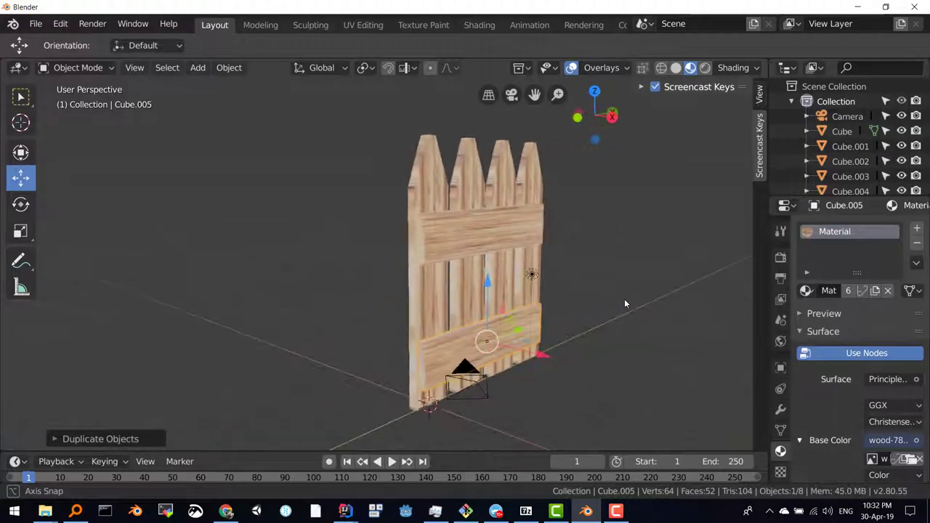
pyautogui.middleClick(509, 262)
pyautogui.middleClick(393, 246)
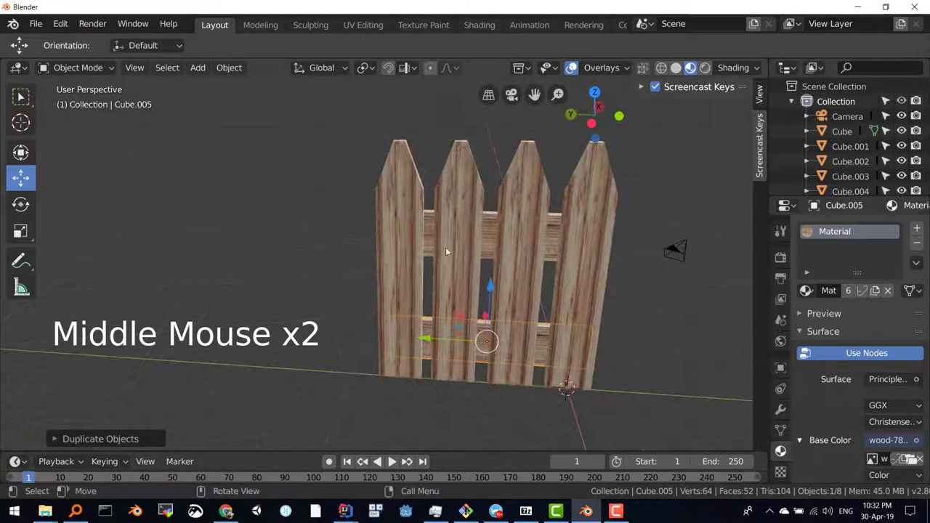
pyautogui.middleClick(530, 232)
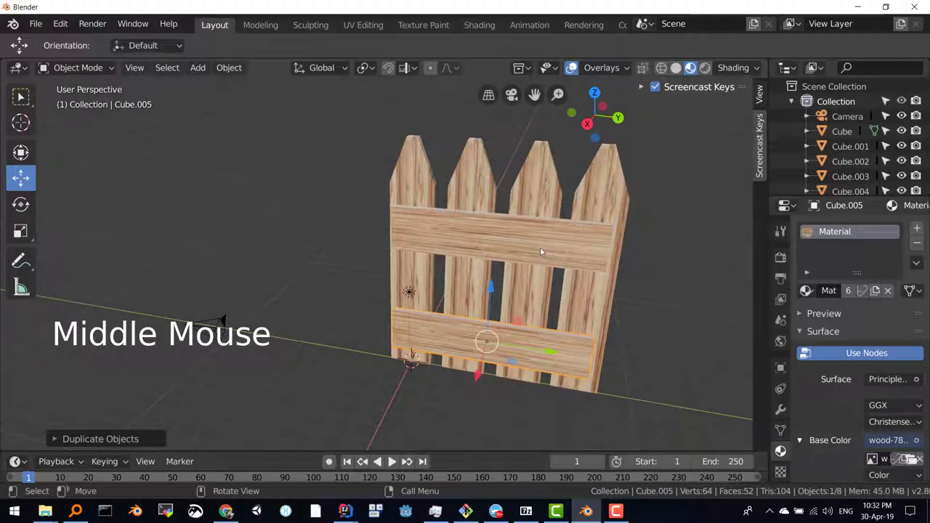
pyautogui.middleClick(581, 245)
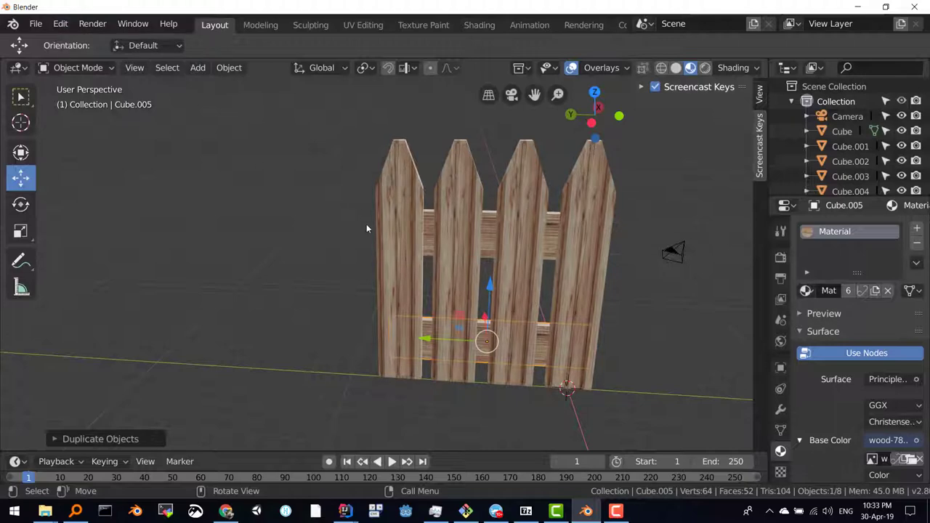
# - Select all planks and rails and join them into a single object with Ctrl+J
pyautogui.click(402, 242)
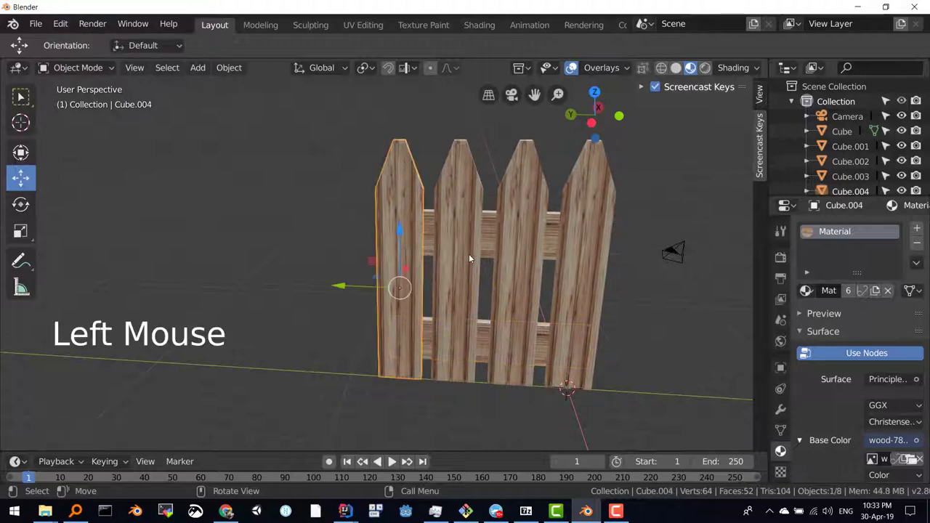
pyautogui.click(475, 251)
pyautogui.doubleClick(514, 241)
pyautogui.doubleClick(593, 232)
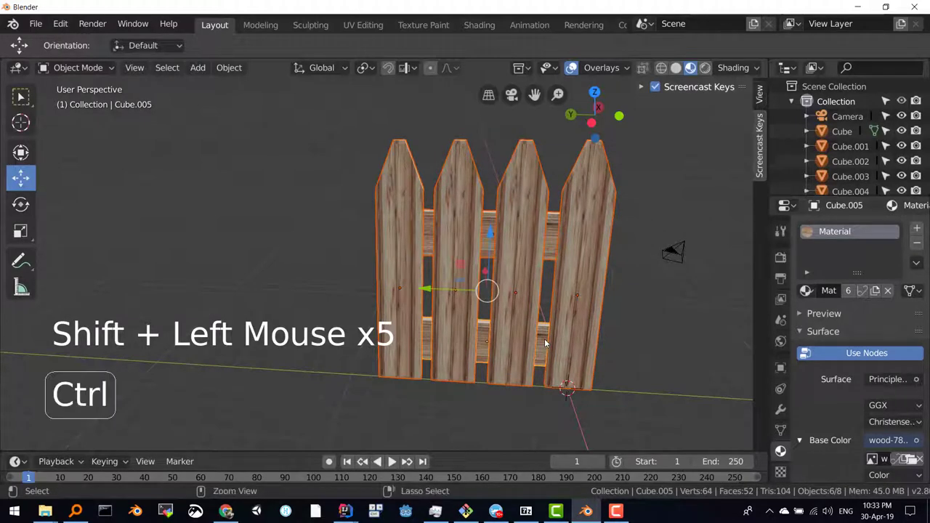
pyautogui.press('ctrl+j')
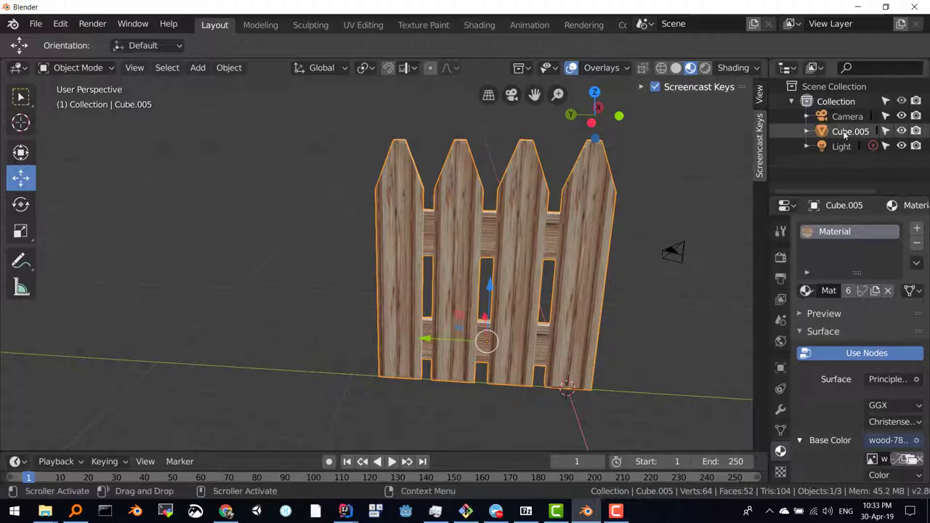
# - Rename the joined fence object to 'palizzata' in the Outliner
pyautogui.doubleClick(850, 131)
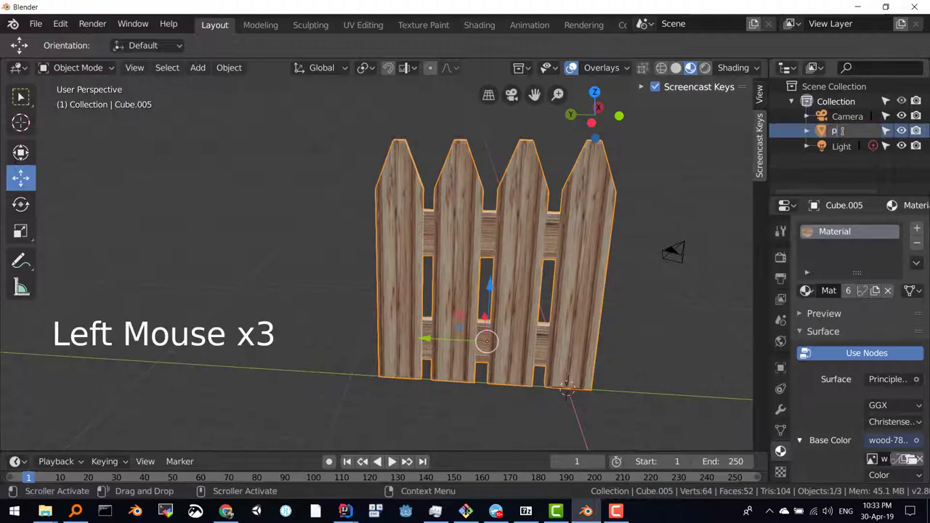
pyautogui.press('z')
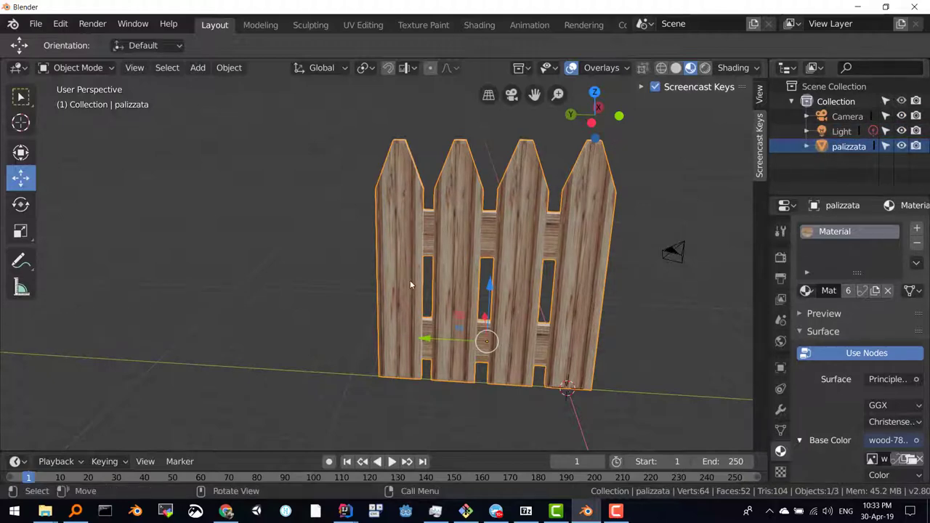
pyautogui.middleClick(433, 296)
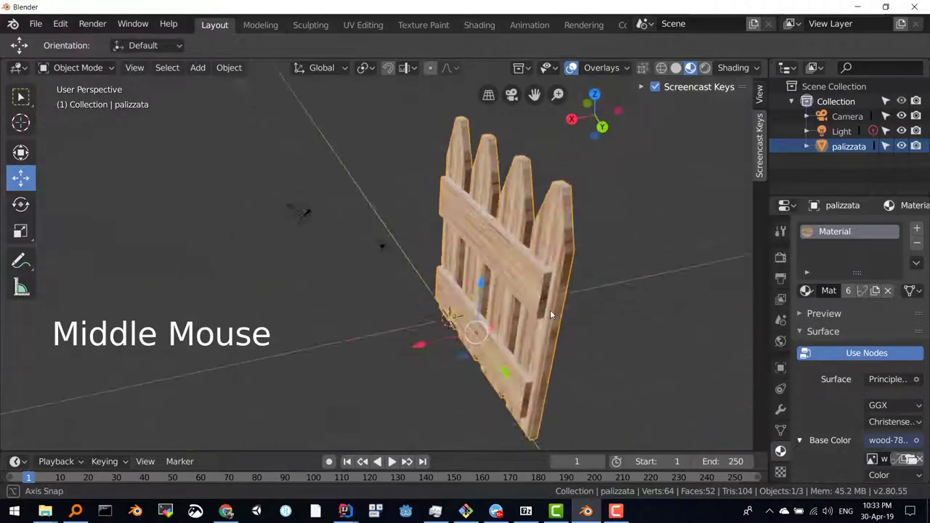
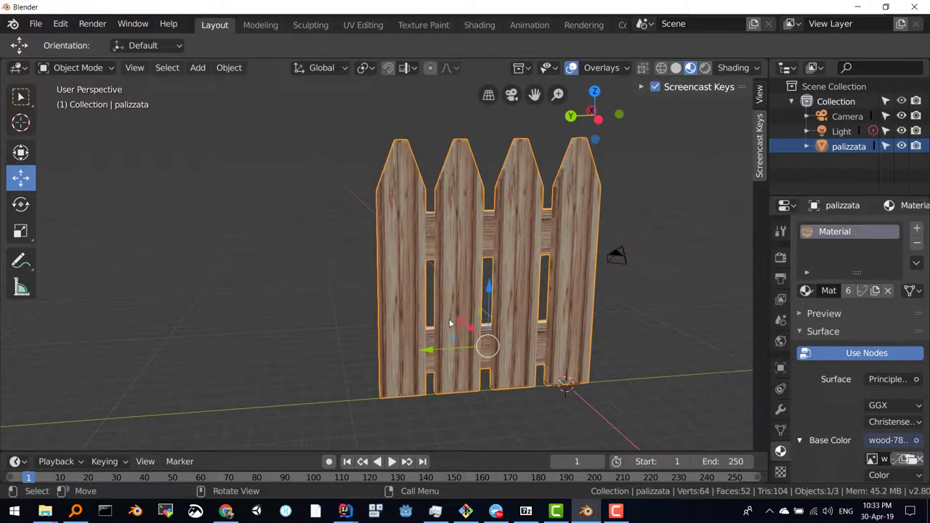
pyautogui.middleClick(475, 293)
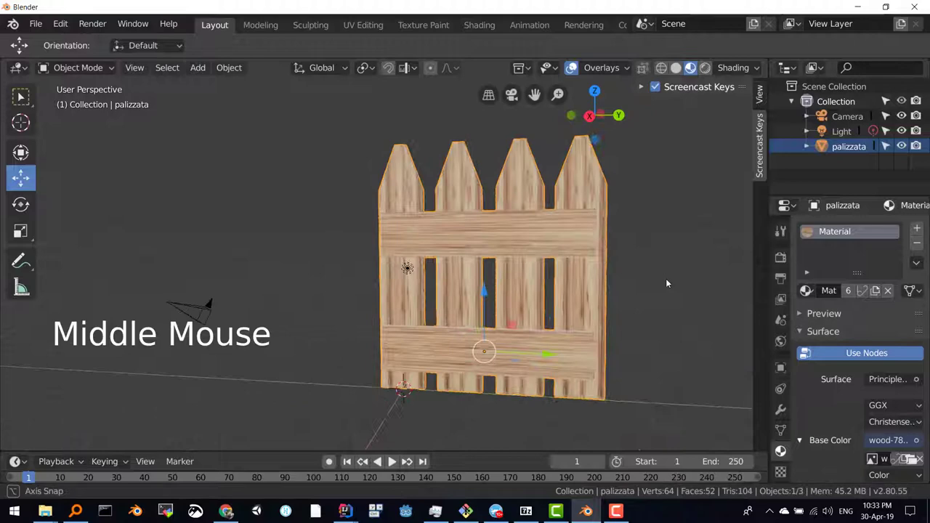